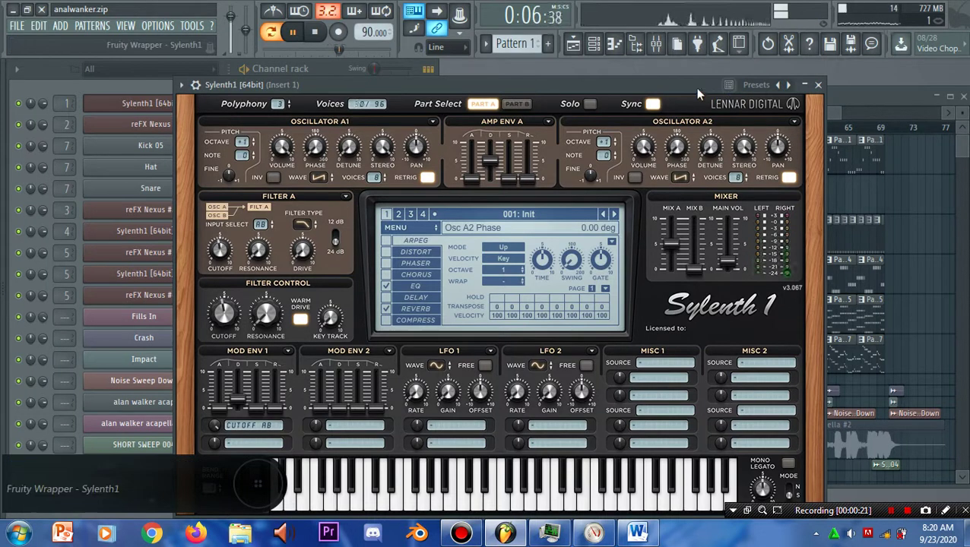
# - Close the Sylenth1 synth window to return to the channel rack
pyautogui.click(787, 95)
pyautogui.press('Escape')
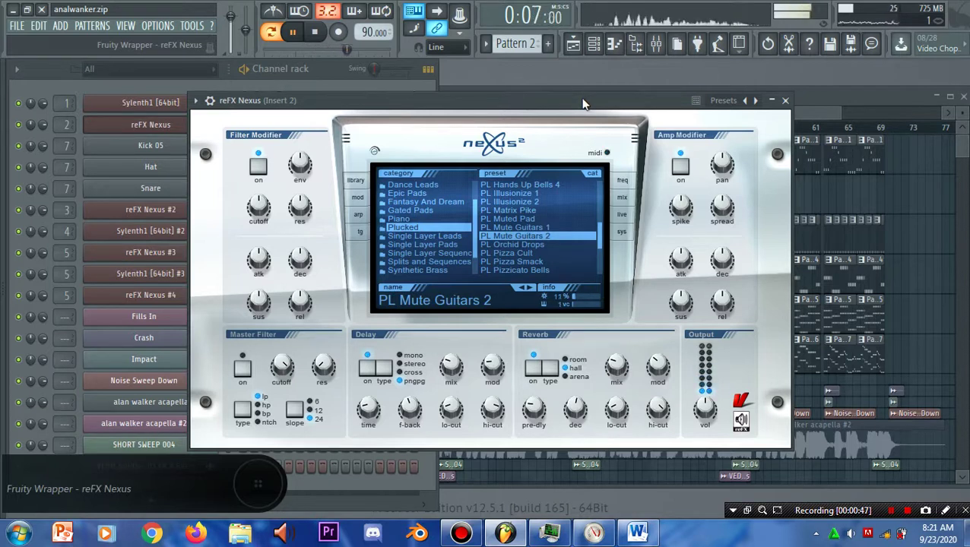
# - Show the reFX Nexus window with the PL Mute Guitars 2 preset and stop playback
pyautogui.press('F1')
pyautogui.press('space')
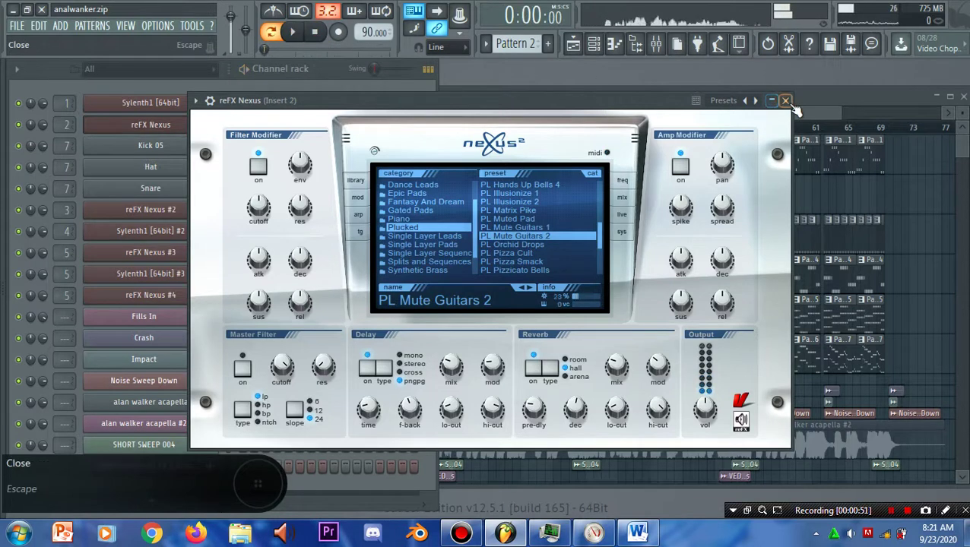
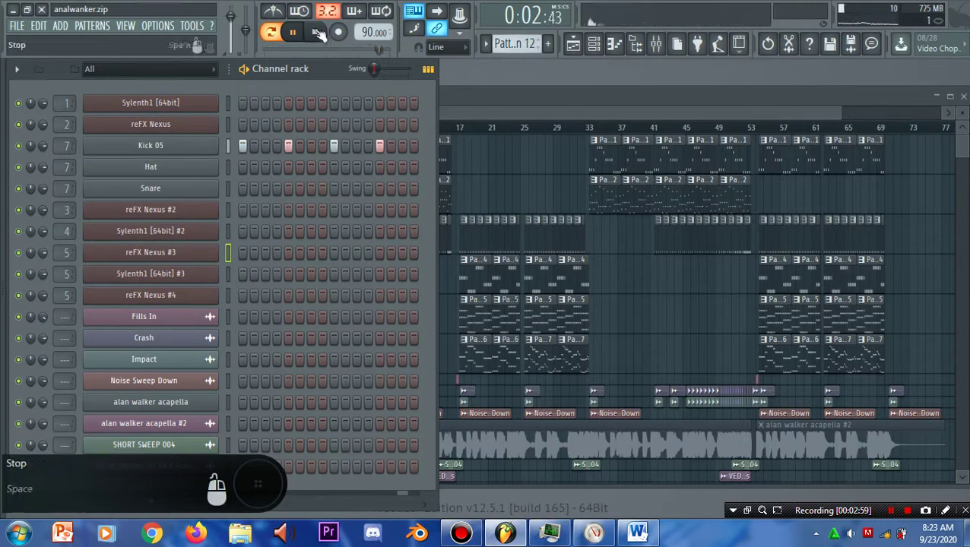
# - Bring up the song playlist to rename Pattern 1 and Track 1 to Lead in teal
pyautogui.press('F1')
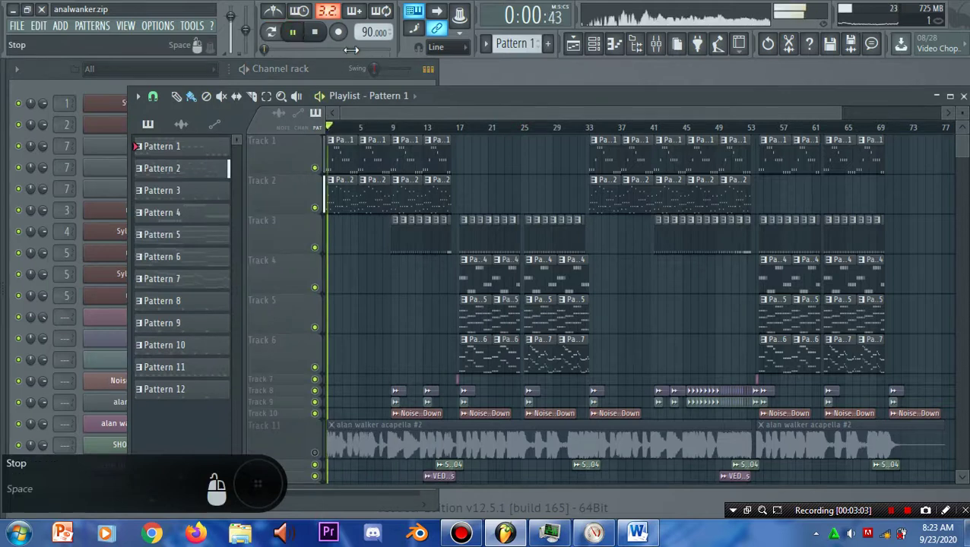
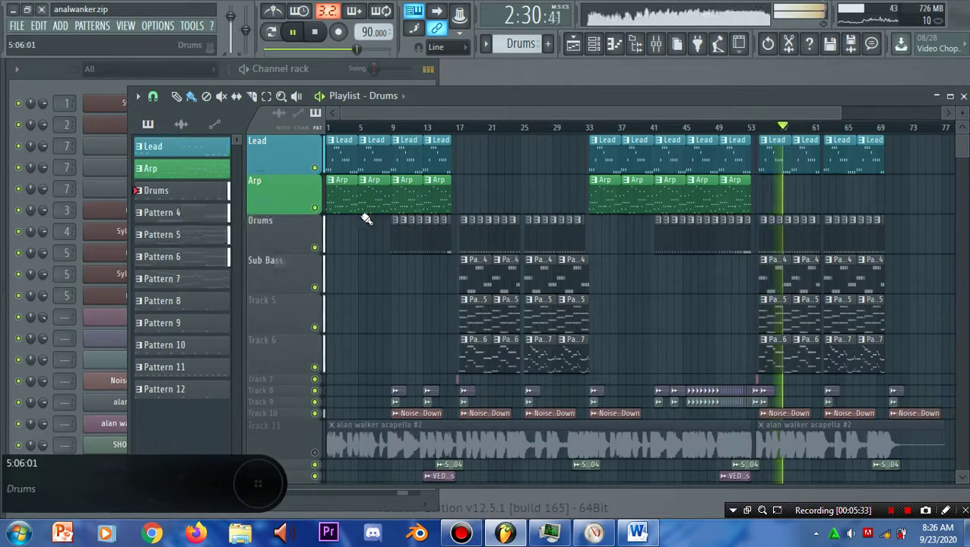
# - Name patterns and tracks 2–4 Arp (green), Drums and Sub Bass (olive)
pyautogui.press('F1')
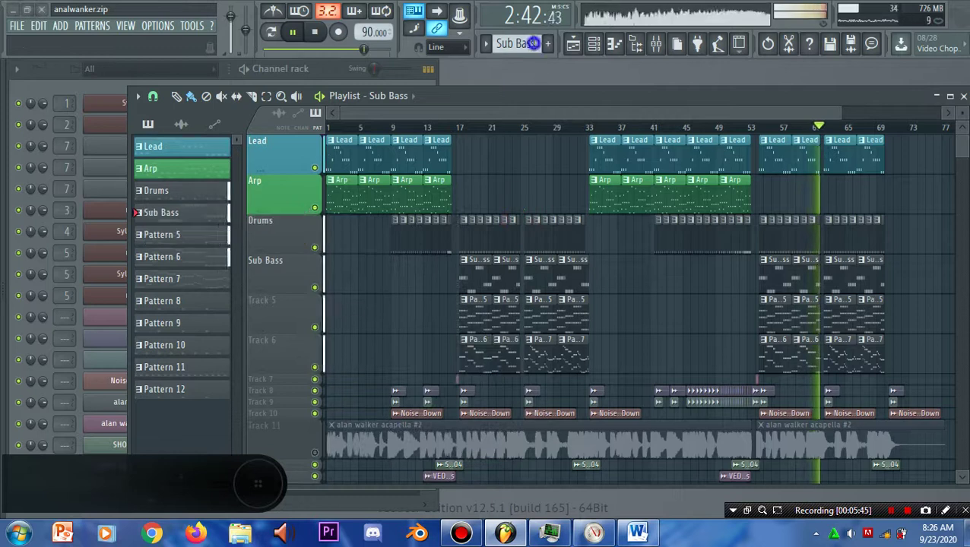
# - Name the fifth track and fifth pattern Saw and colour them red
pyautogui.press('F1')
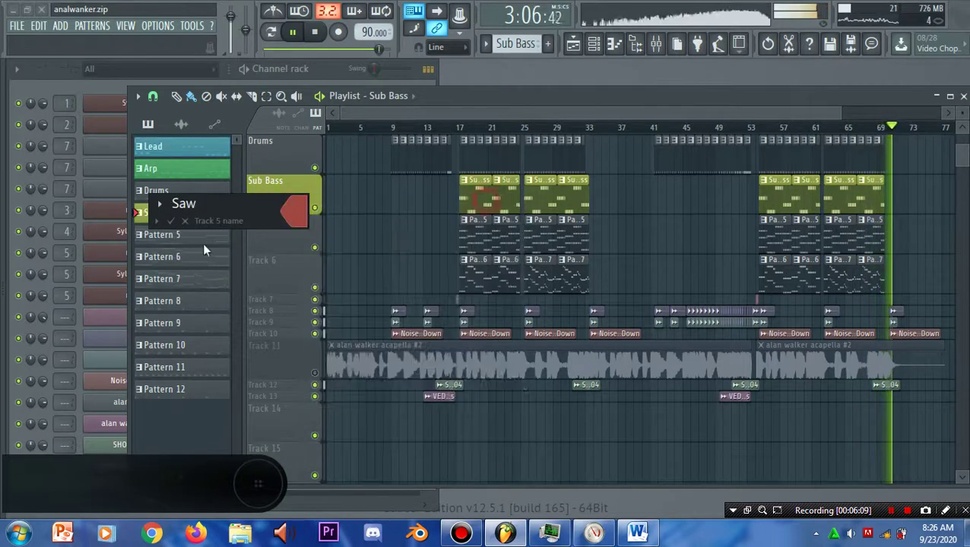
pyautogui.click(336, 139)
pyautogui.press('F1')
pyautogui.click(513, 54)
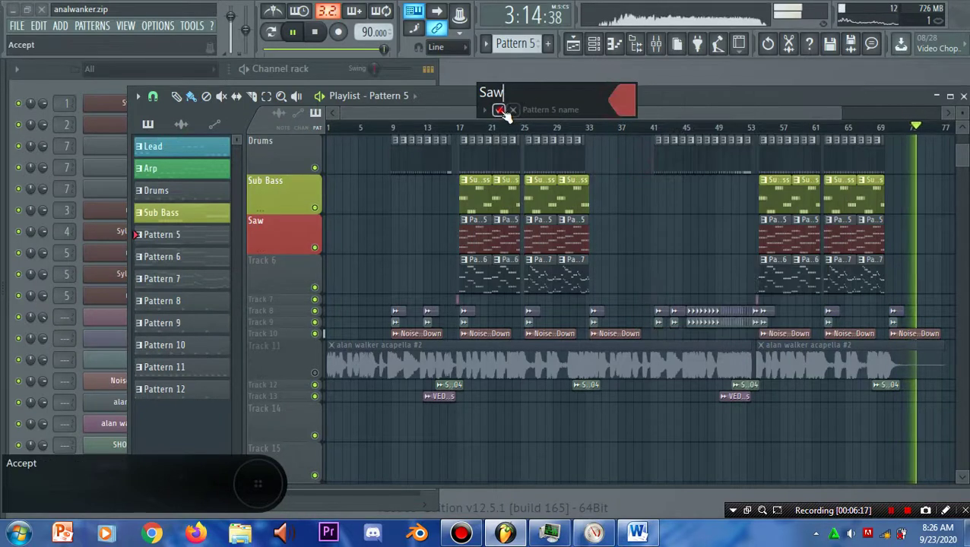
pyautogui.press('F1')
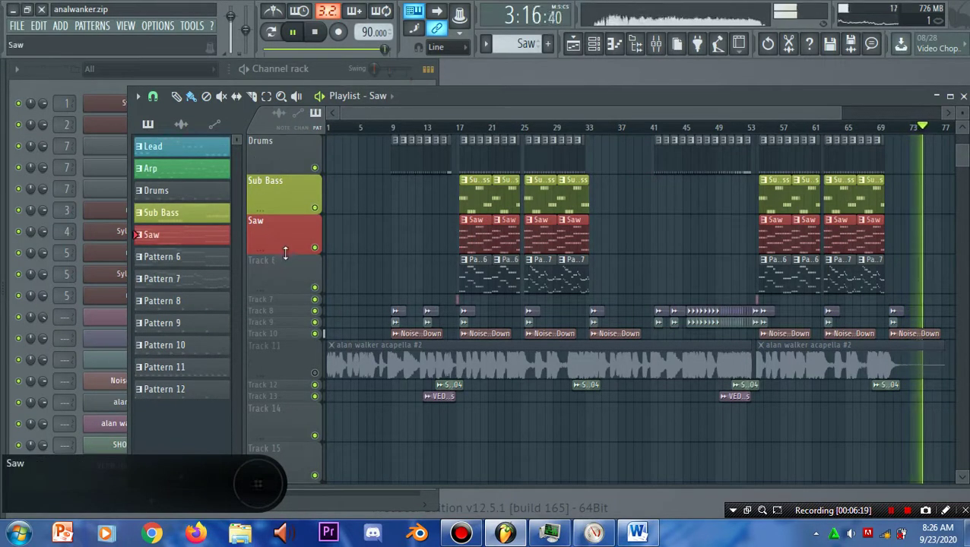